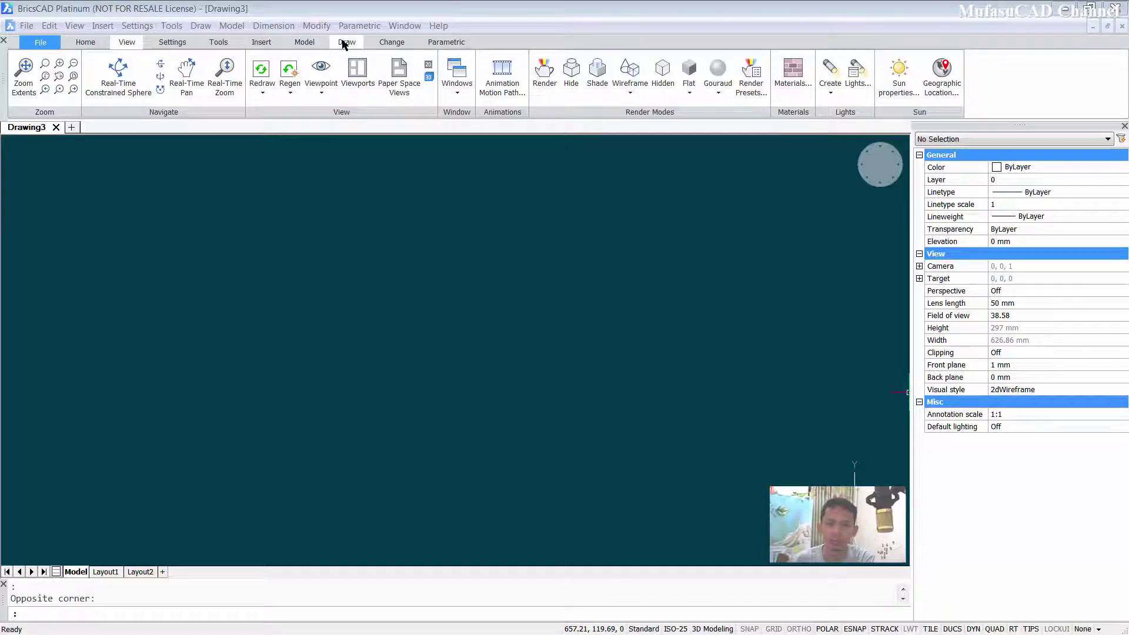
- Start the Helix command from the Draw ribbon's Polylines dropdown
left_click(350, 44)
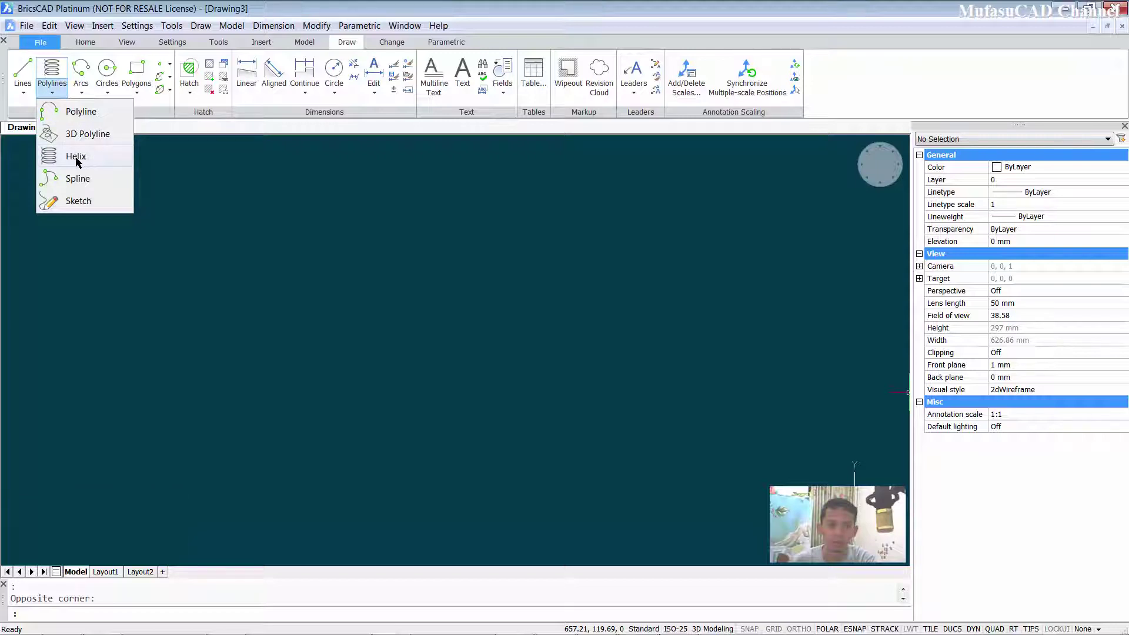
left_click(81, 162)
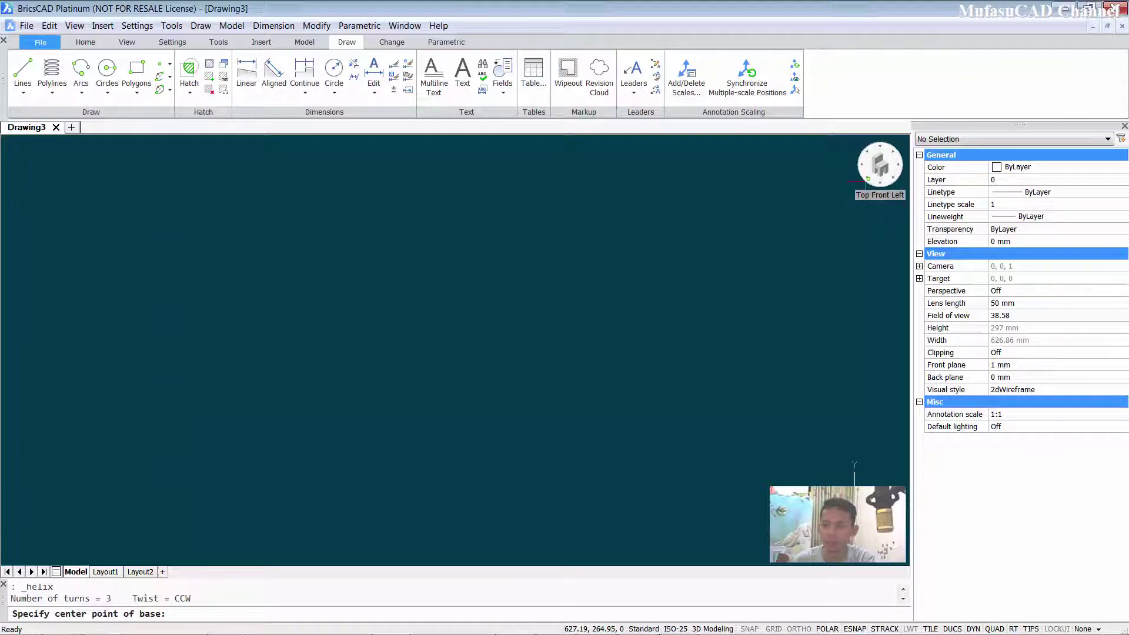
- Place the helix base centre and enter base radius 50, top radius 50, height 60
left_click(852, 466)
middle_click(405, 437)
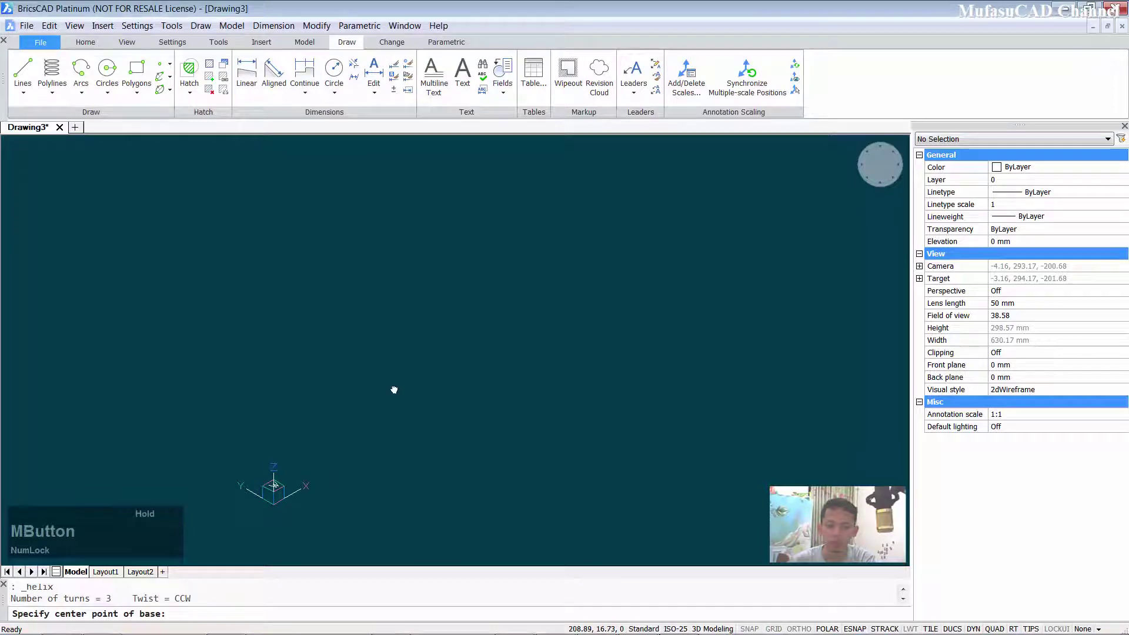
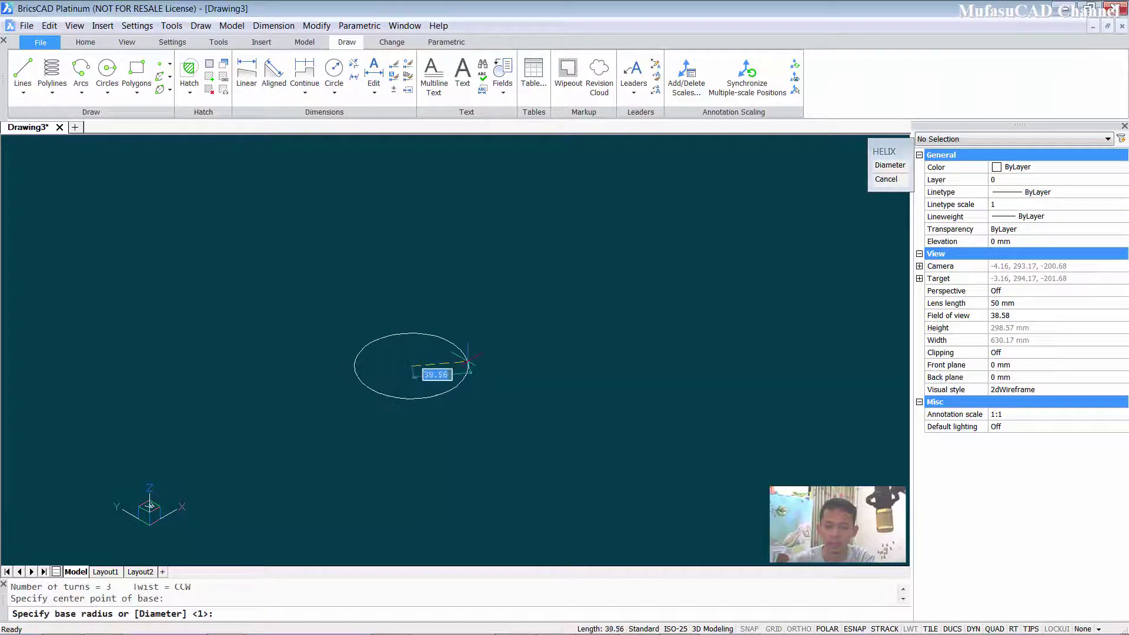
type("50")
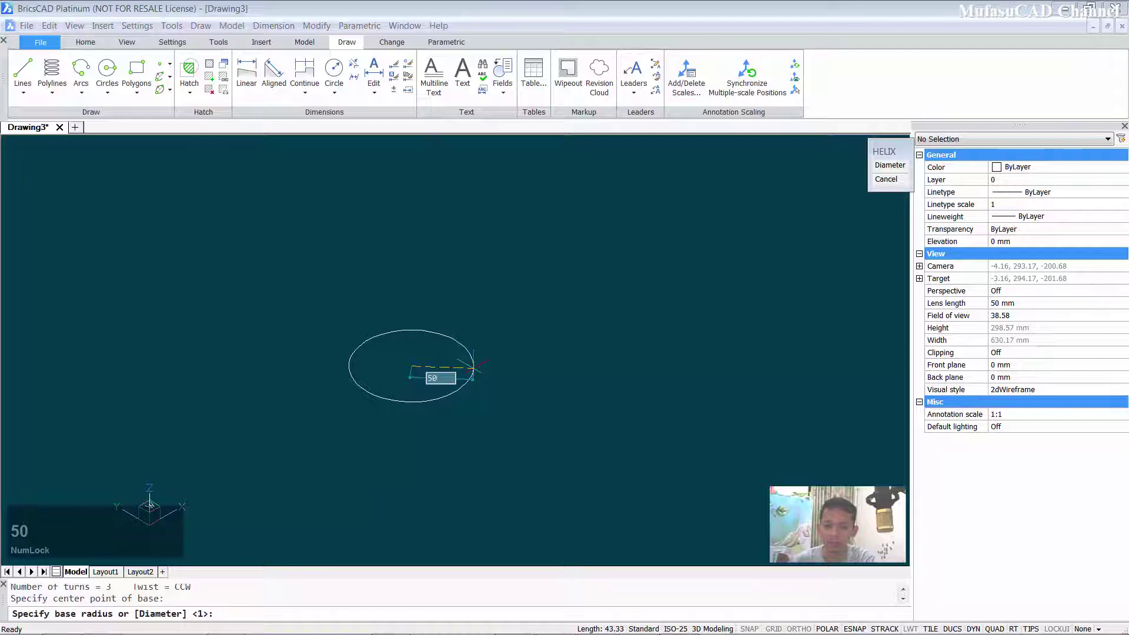
key("space")
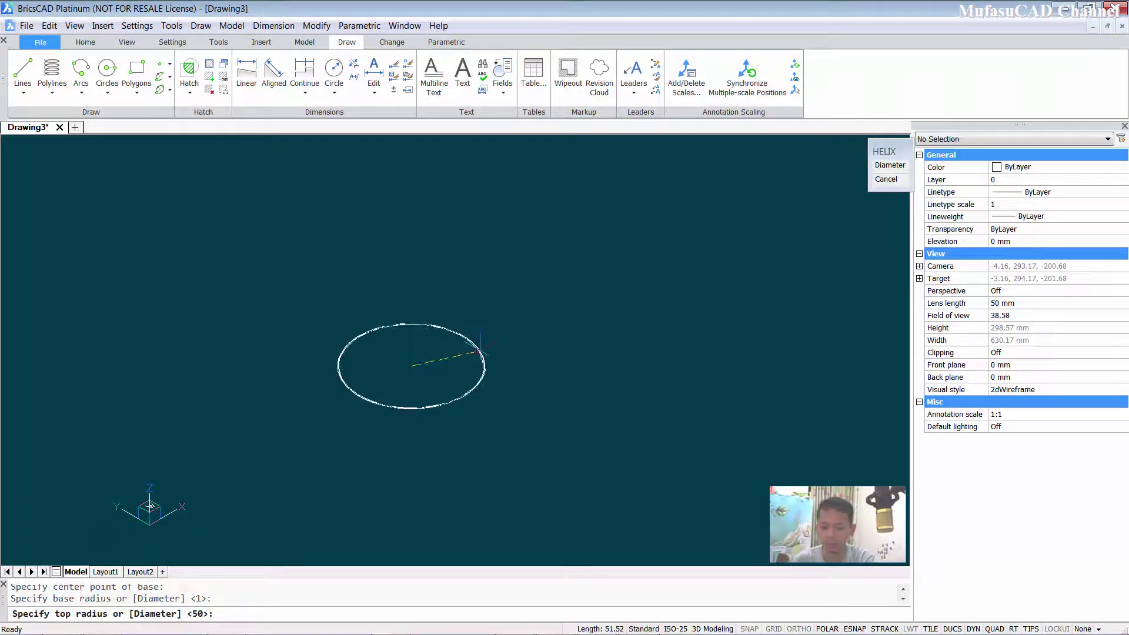
type("550")
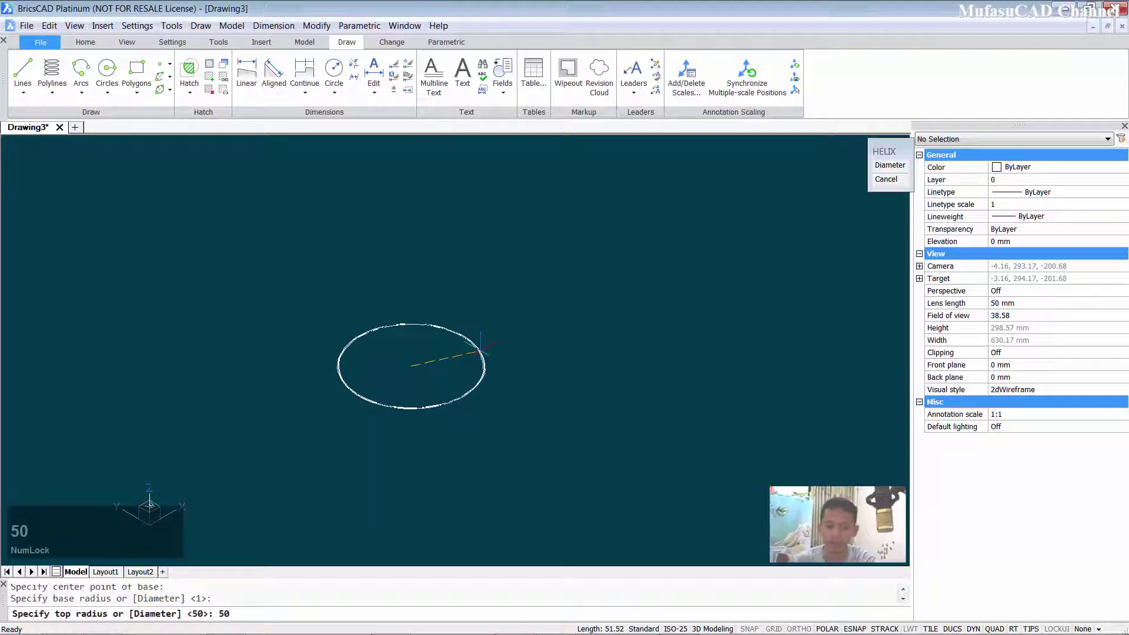
key("space")
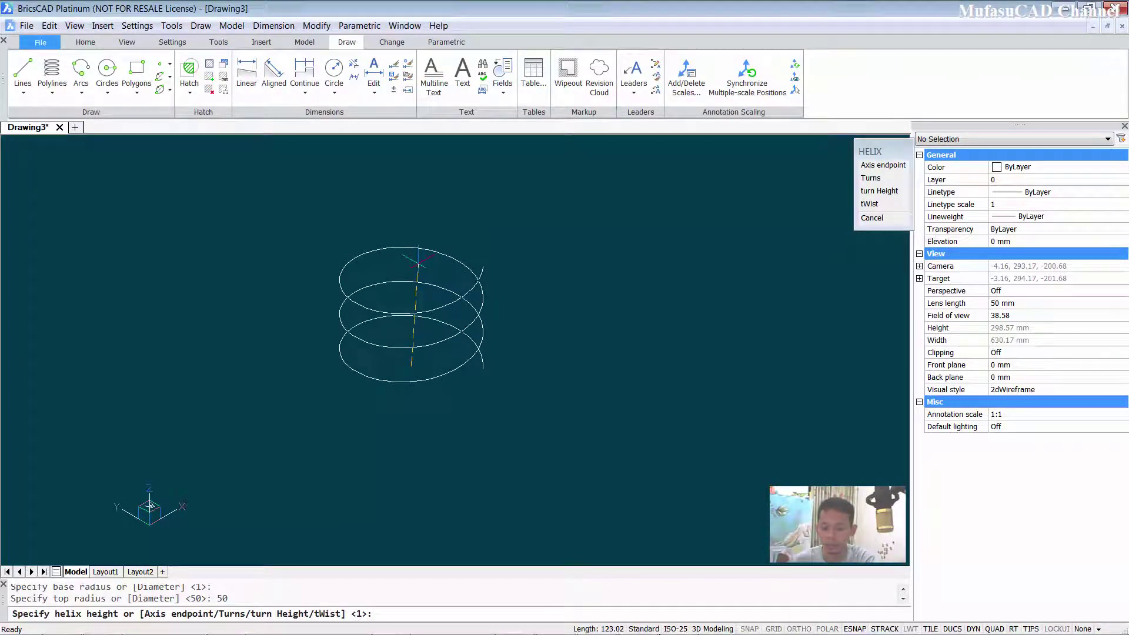
type("60")
key("space")
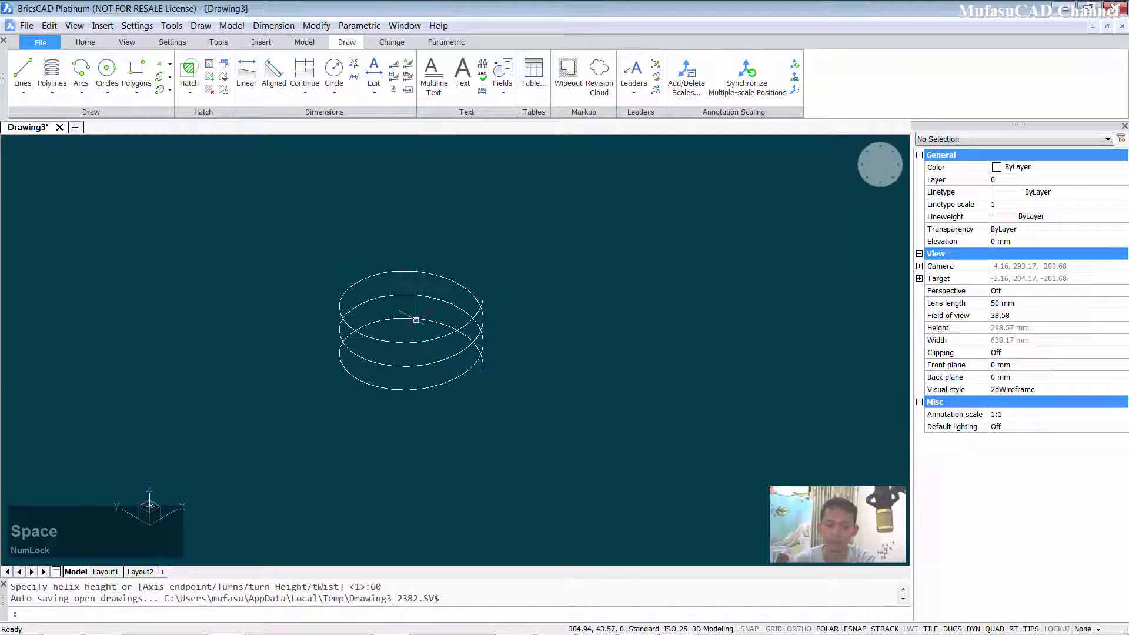
- Shift the view slightly to inspect the finished helix
middle_click(500, 311)
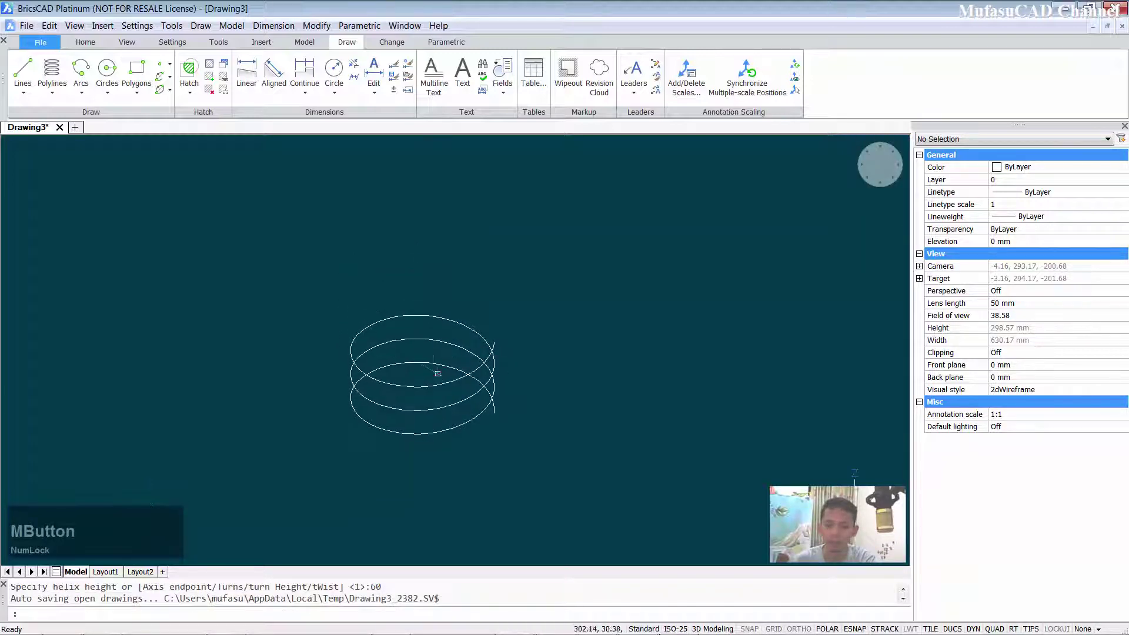
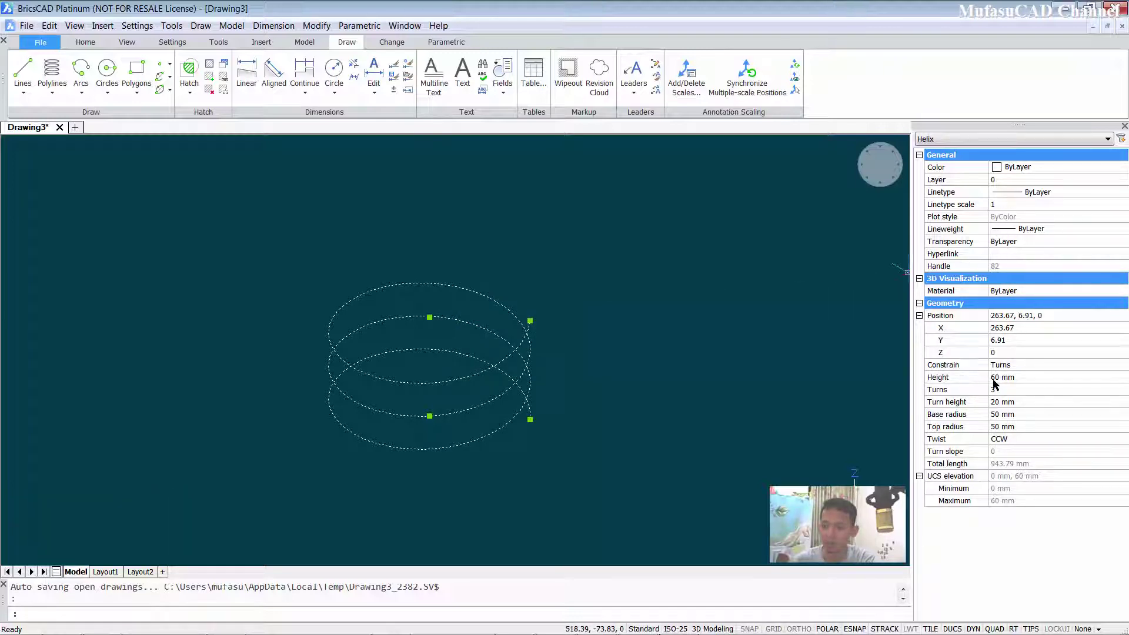
- In Properties set the helix to 5 turns, 40 mm turn height, 200 mm height
left_click(1012, 383)
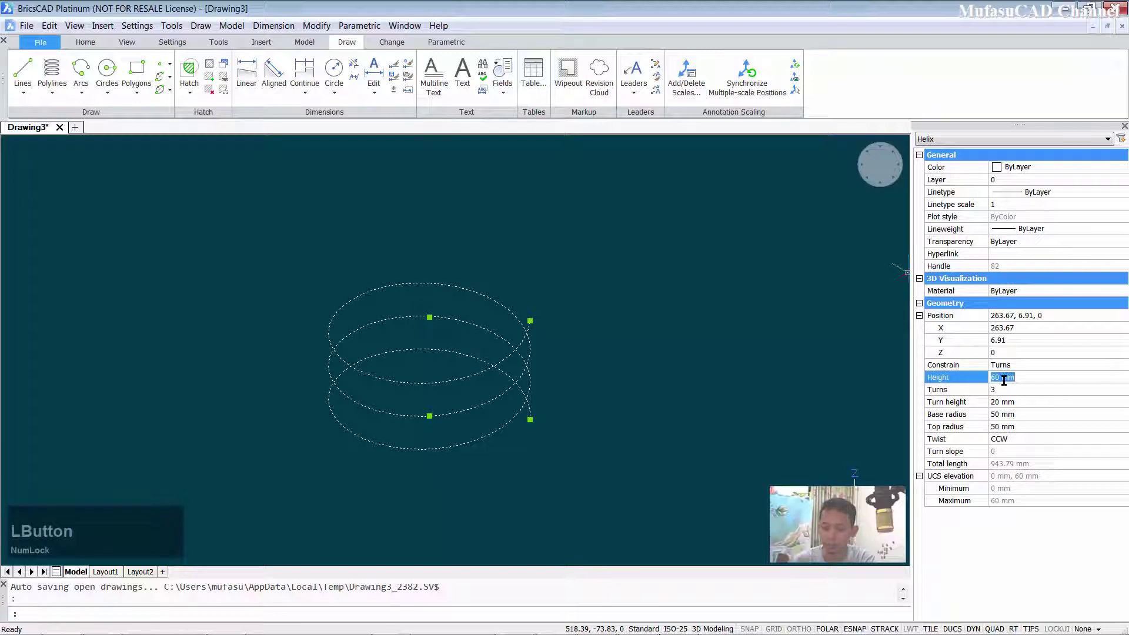
type("70")
left_click(1010, 395)
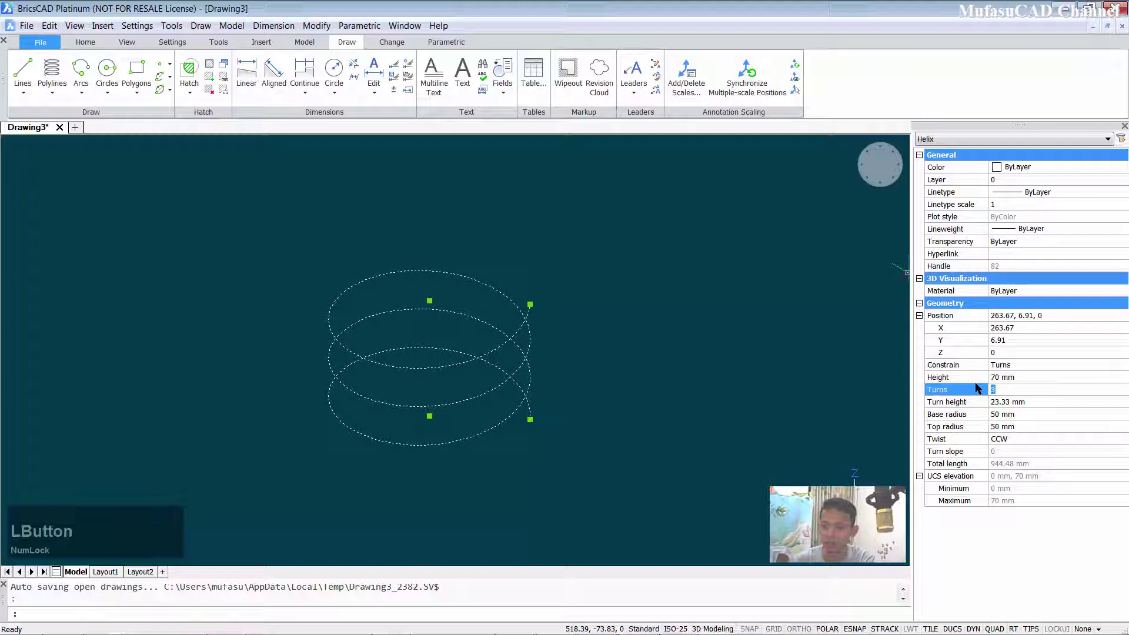
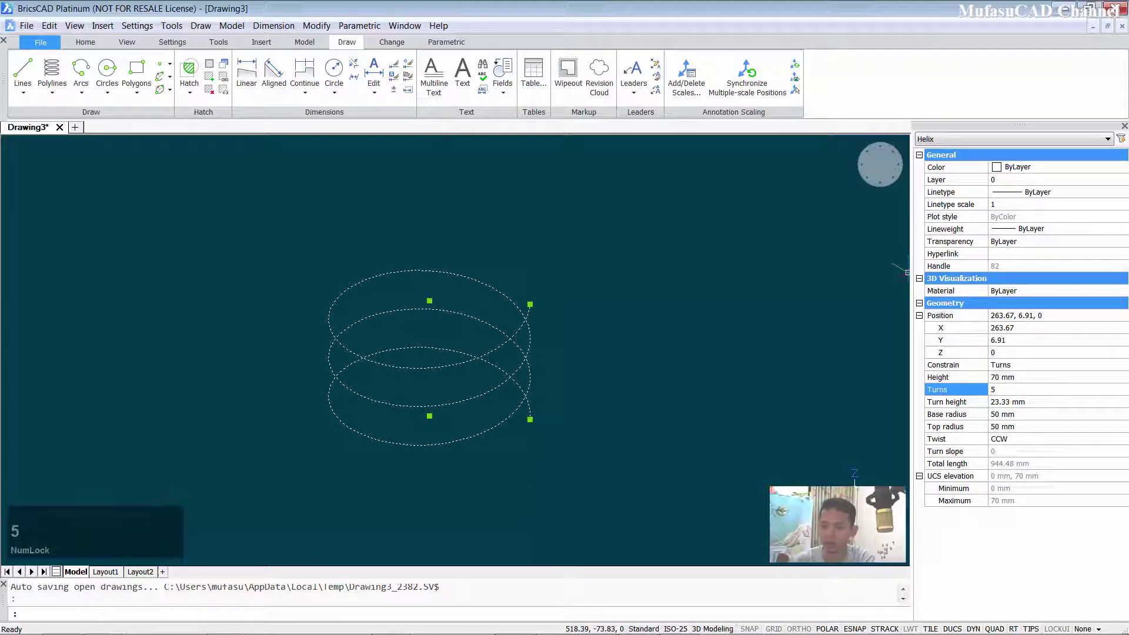
left_click(1036, 407)
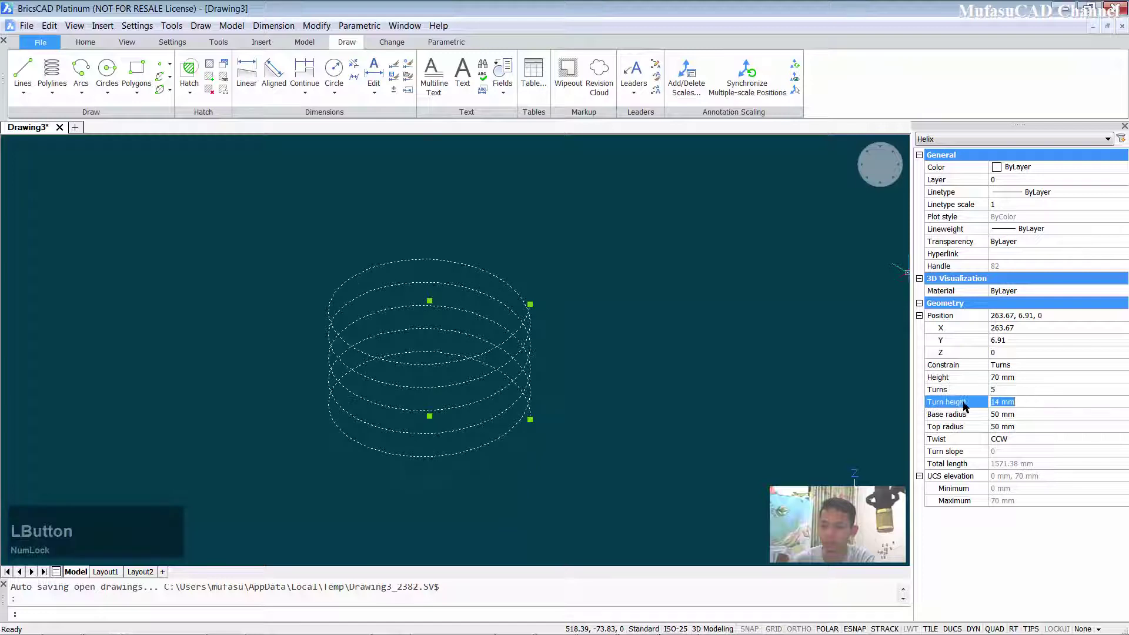
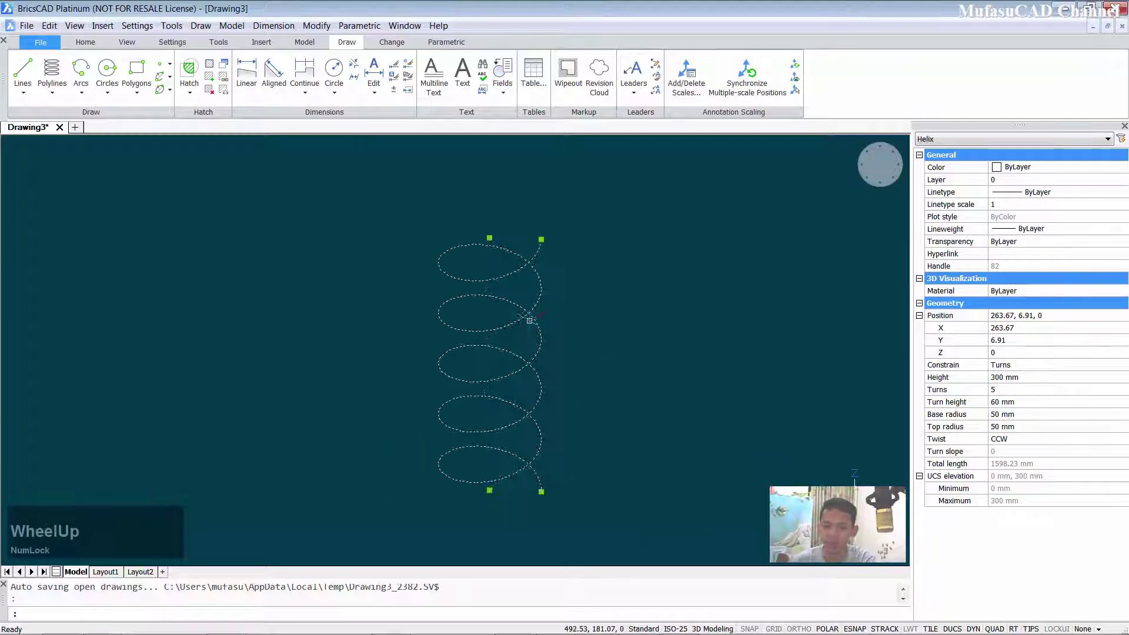
scroll("down", 3)
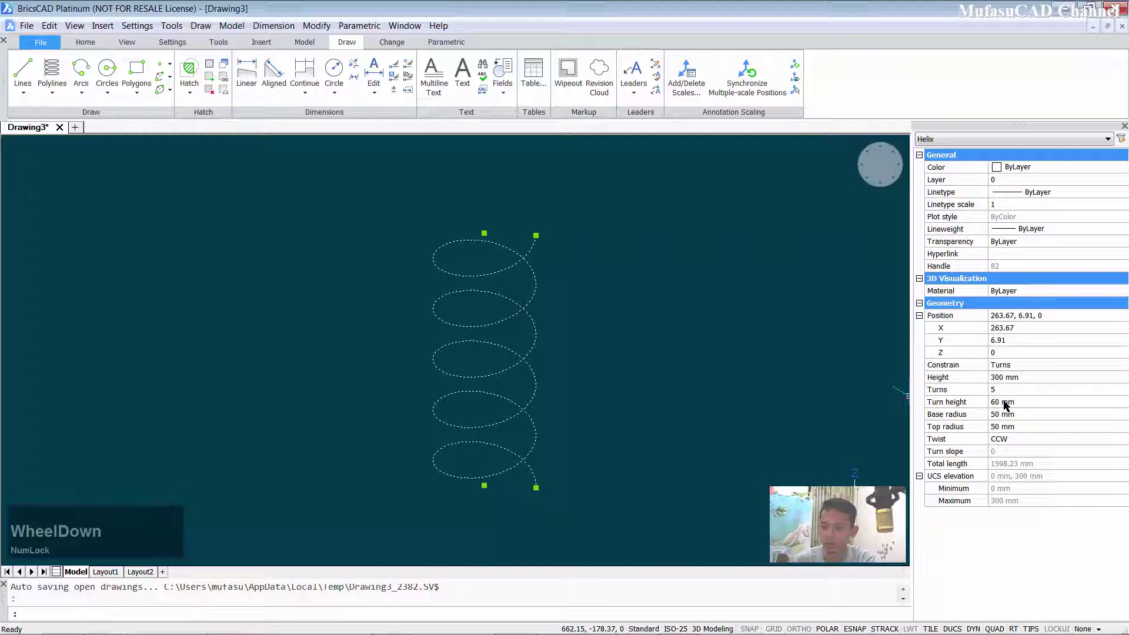
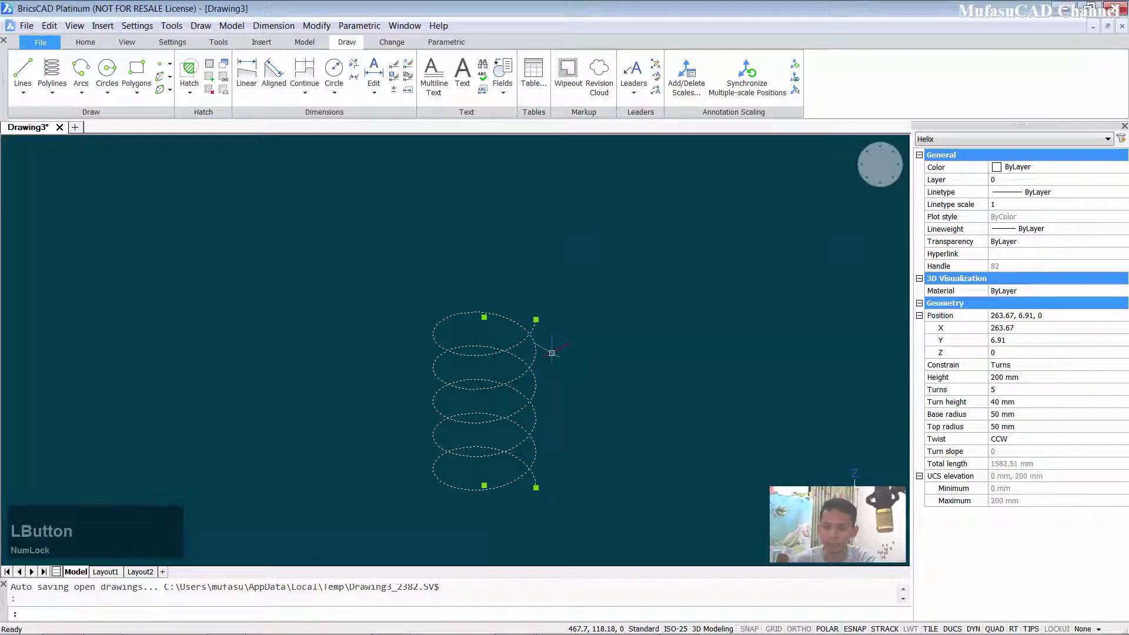
- Change the helix base radius to 30 mm so the coil tapers
left_click(1011, 418)
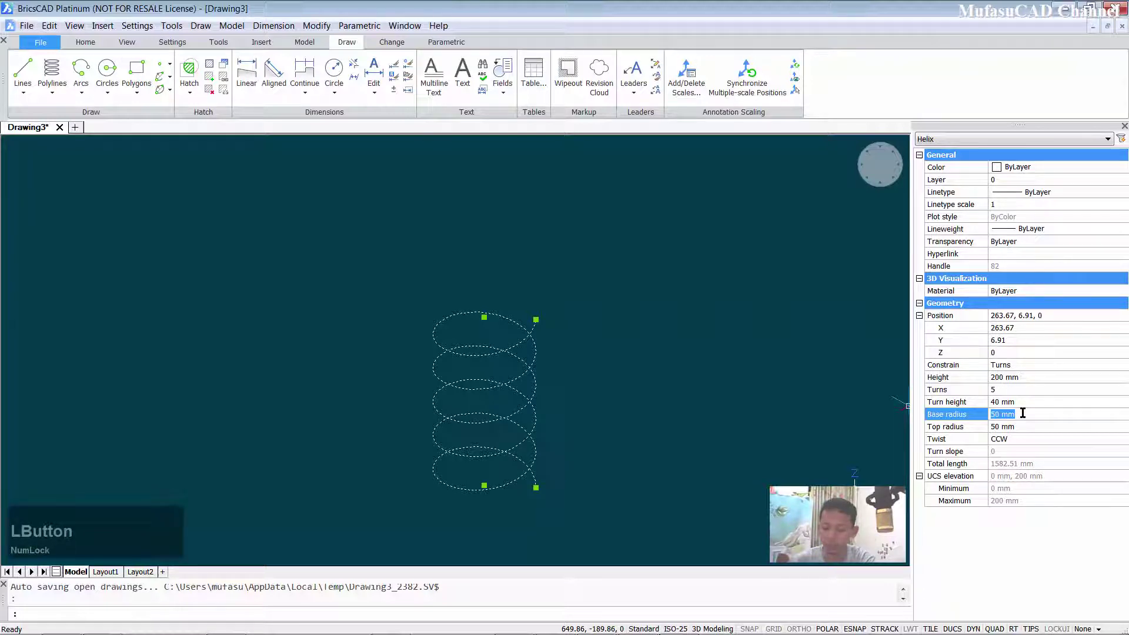
key("3")
type("30")
left_click(1028, 431)
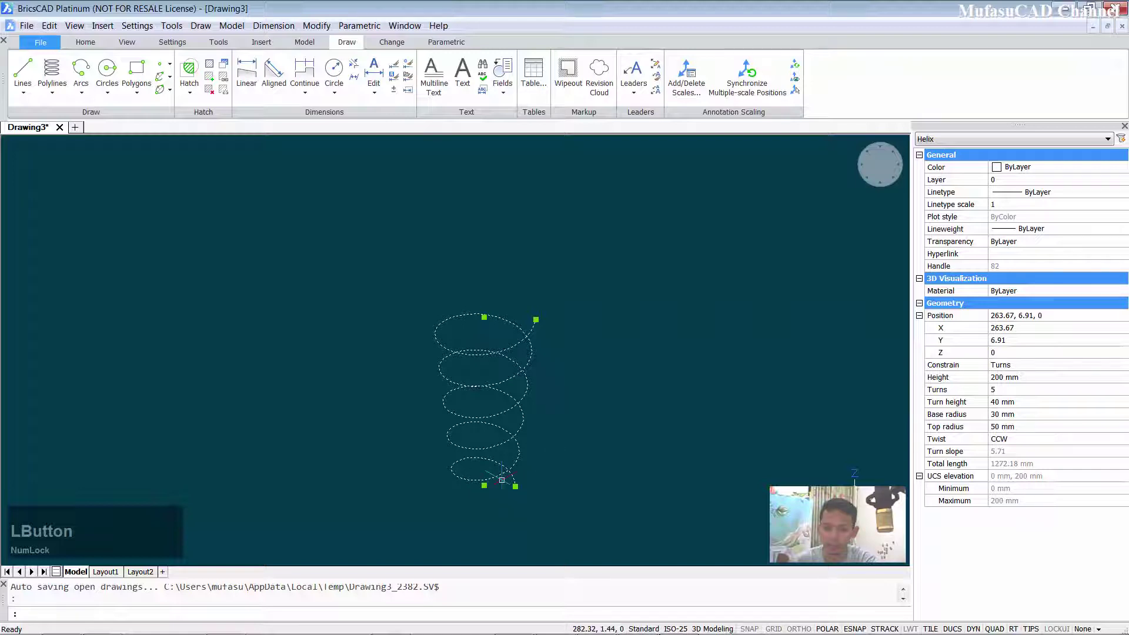
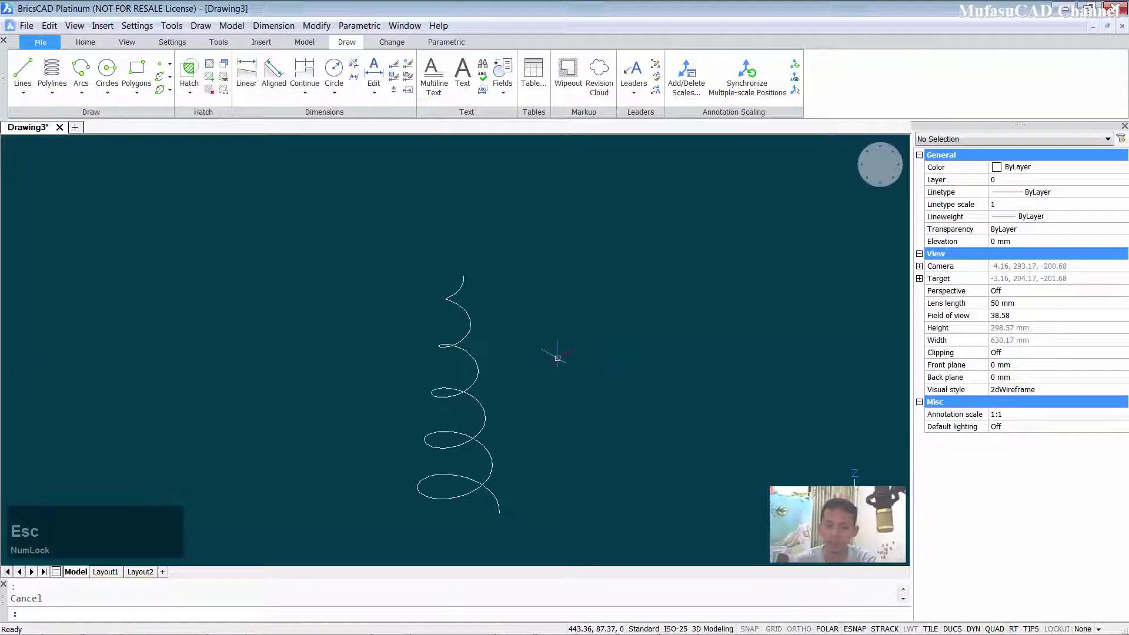
- Start another Helix beside the coil and pick its base centre
middle_click(562, 359)
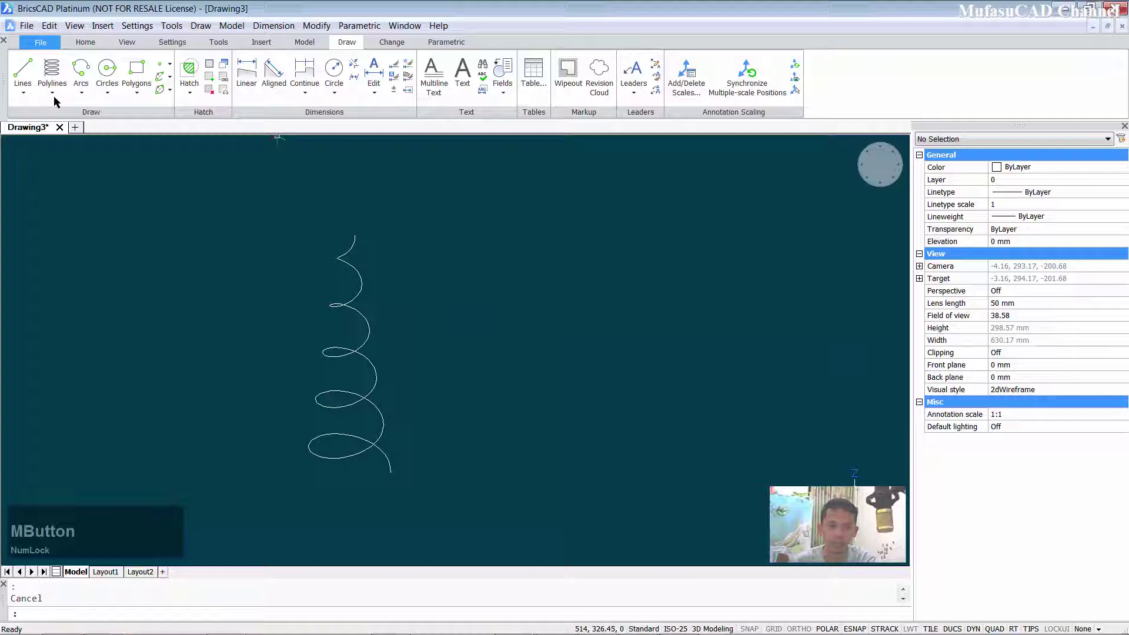
left_click(58, 96)
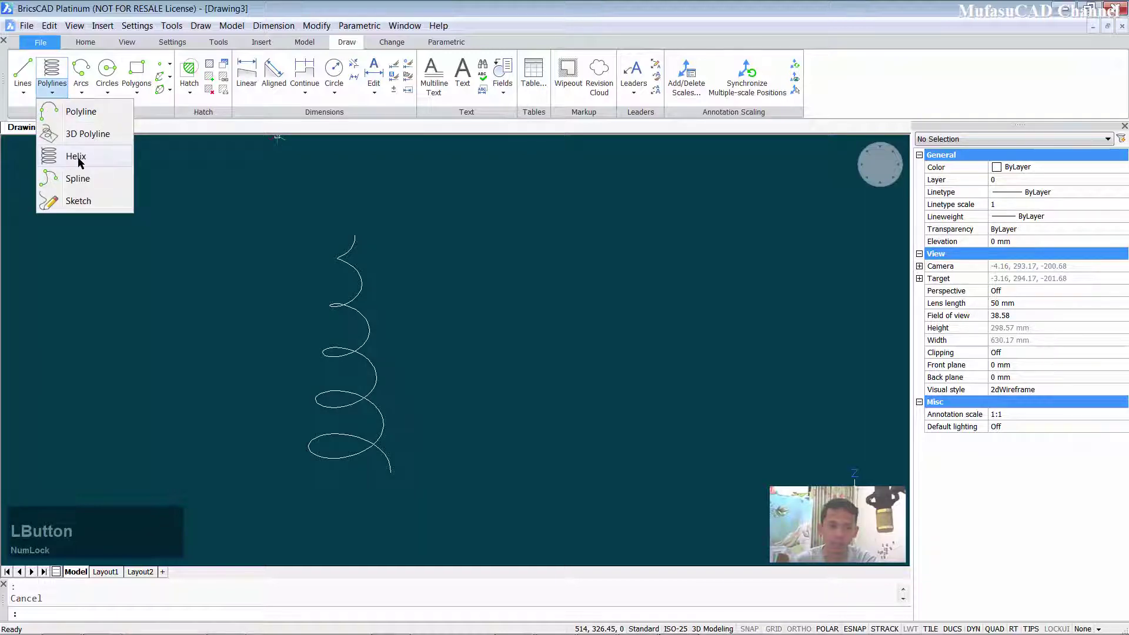
middle_click(543, 344)
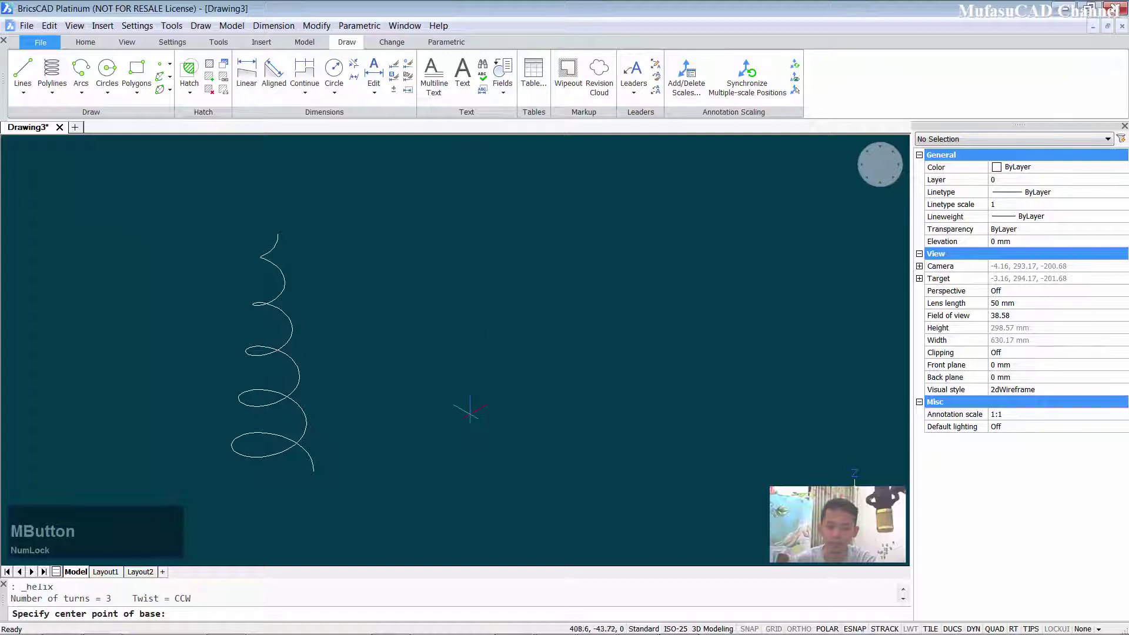
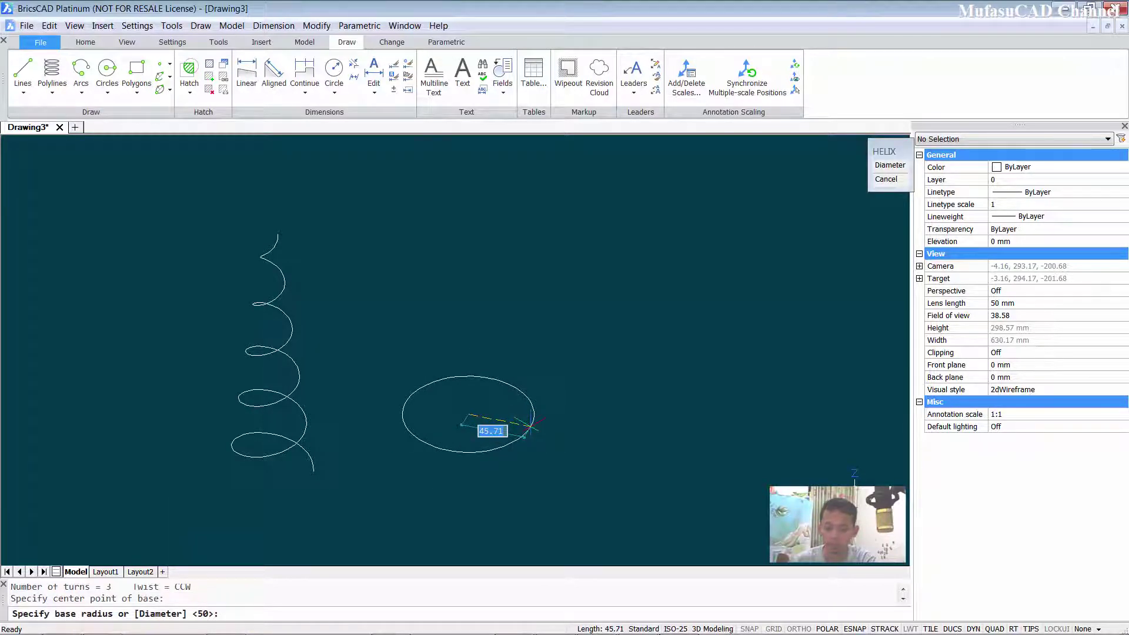
- Enter base radius 50, top radius 10 and height 50 for the second helix
type("50")
key("space")
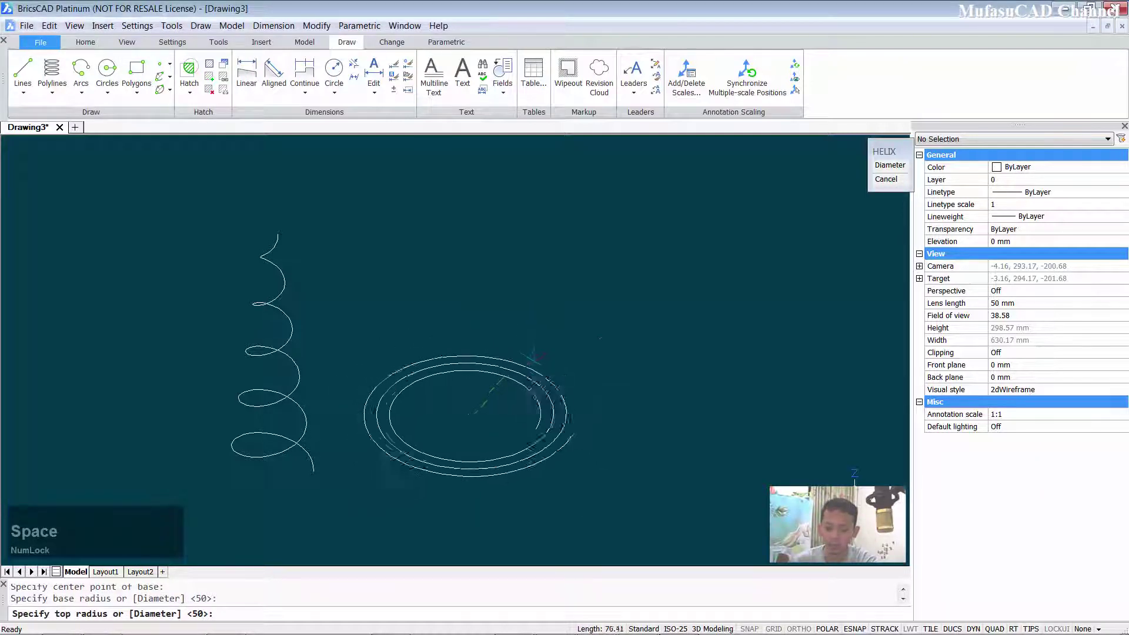
key("1")
type("10")
key("space")
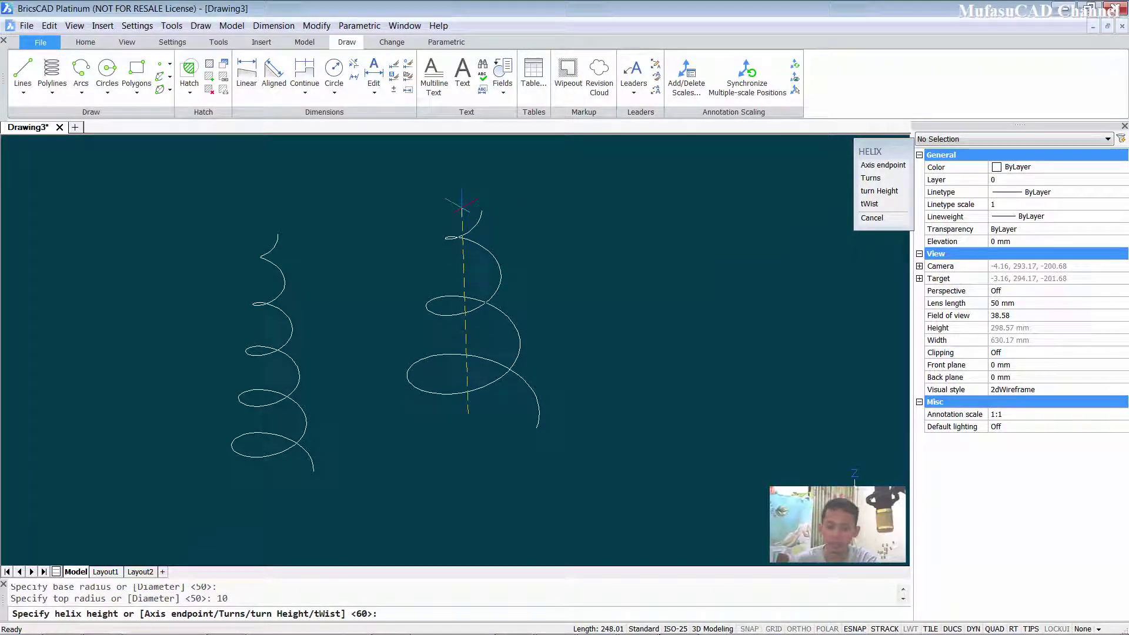
key("5")
type("0")
key("space")
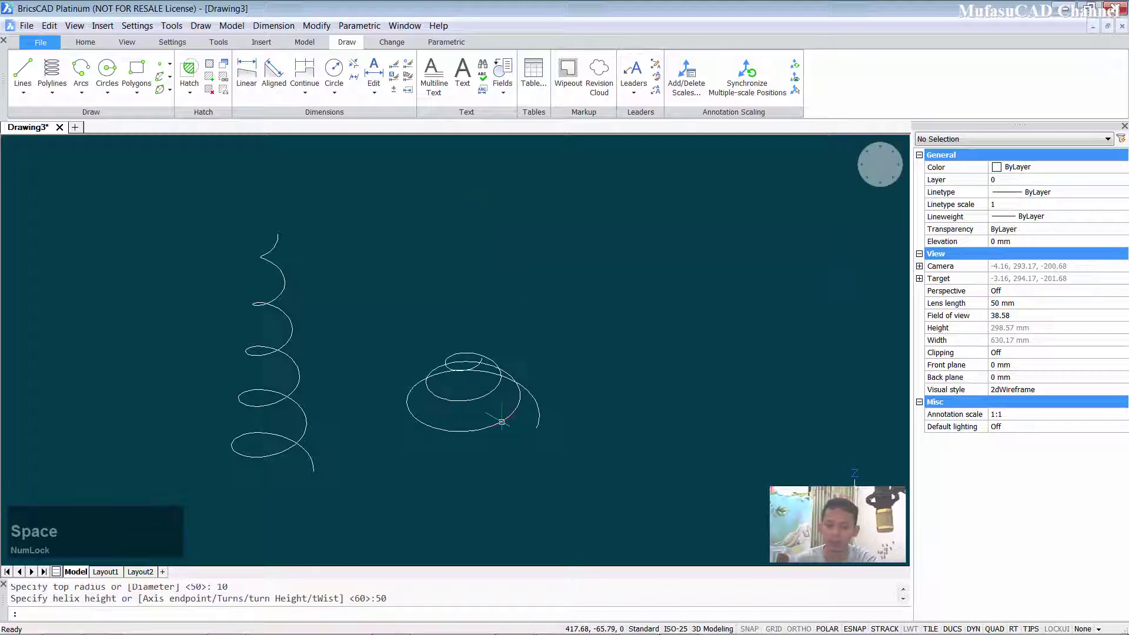
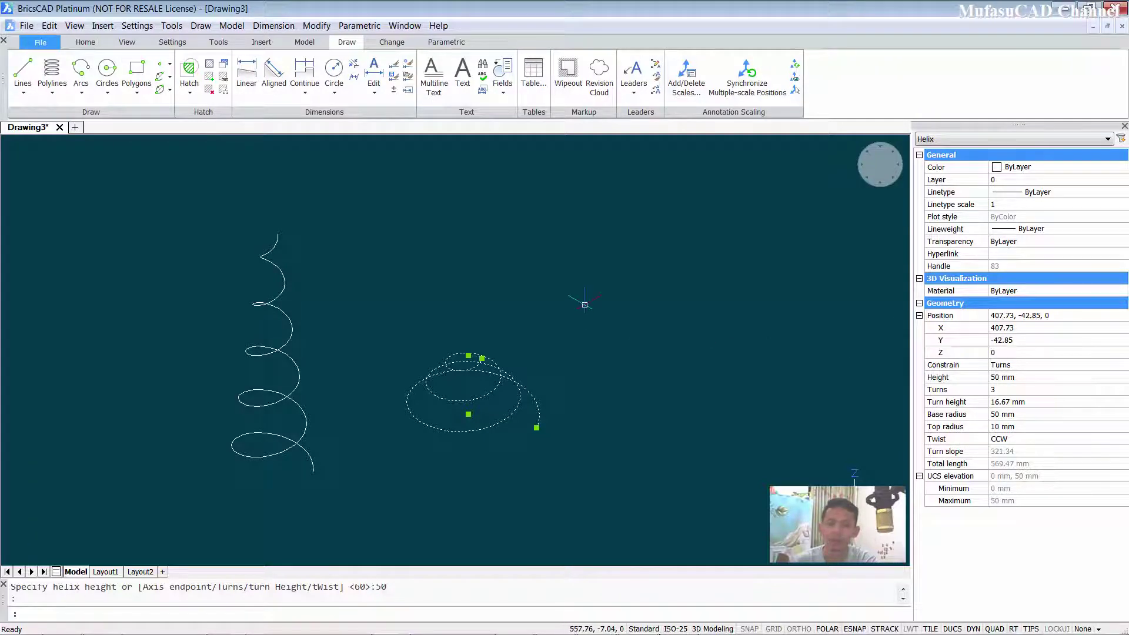
key("Escape")
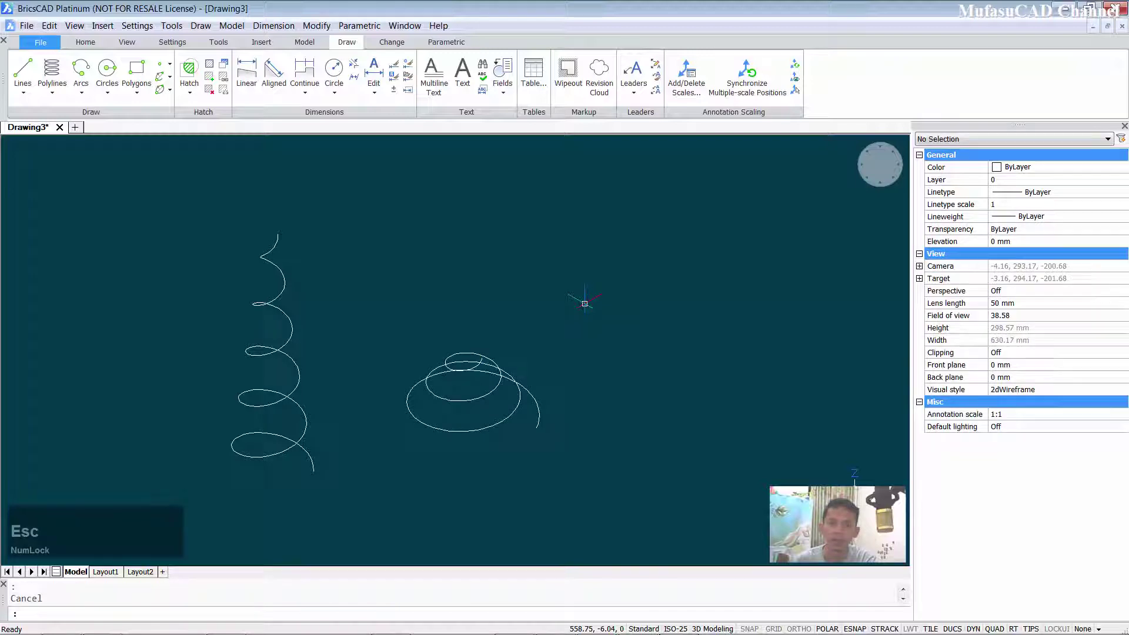